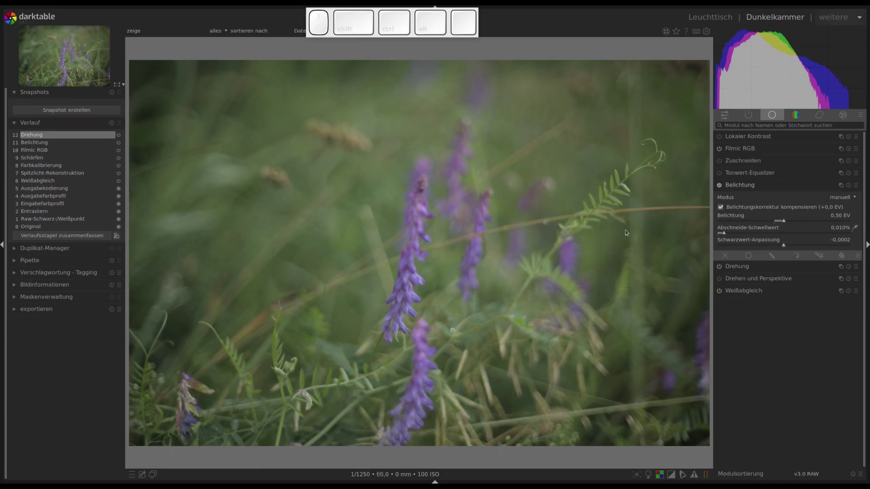
Step: Brighten exposure, then raise filmic white and deepen black relative exposure
{"action": "left_click_drag", "start_coordinate": [786, 221], "coordinate": [751, 244]}
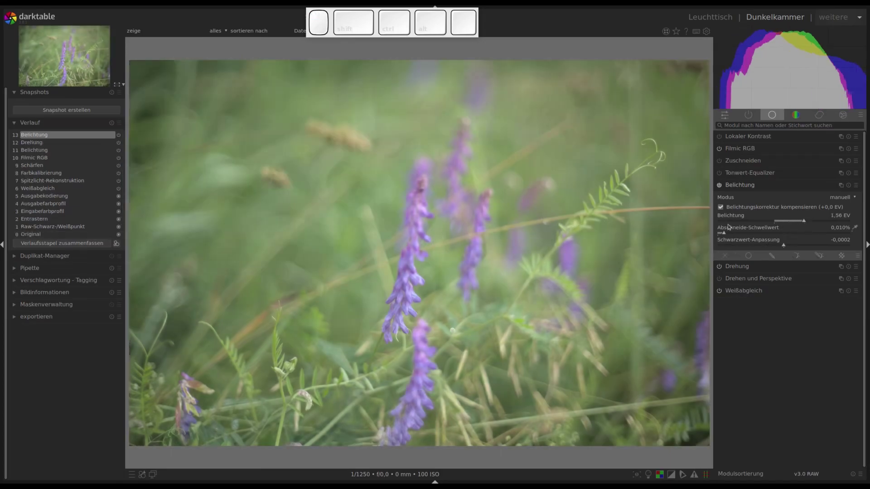
{"action": "left_click", "coordinate": [747, 150]}
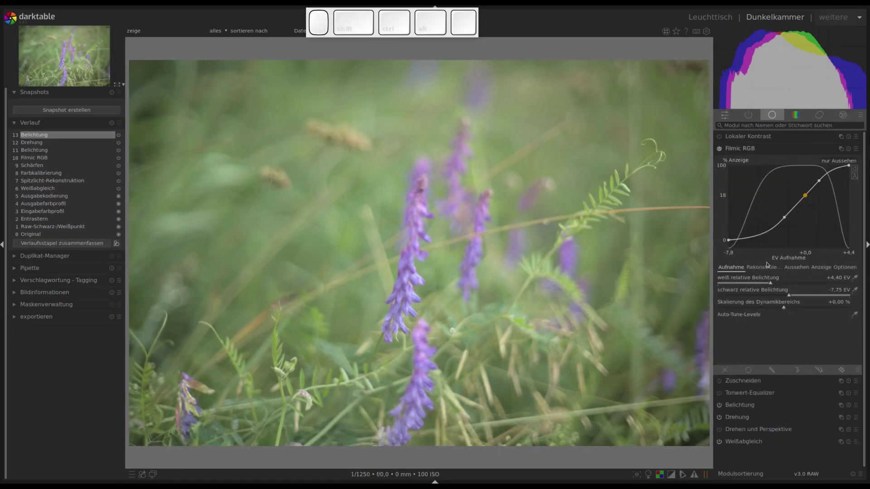
{"action": "left_click_drag", "start_coordinate": [774, 283], "coordinate": [799, 292]}
{"action": "left_click_drag", "start_coordinate": [791, 294], "coordinate": [788, 296]}
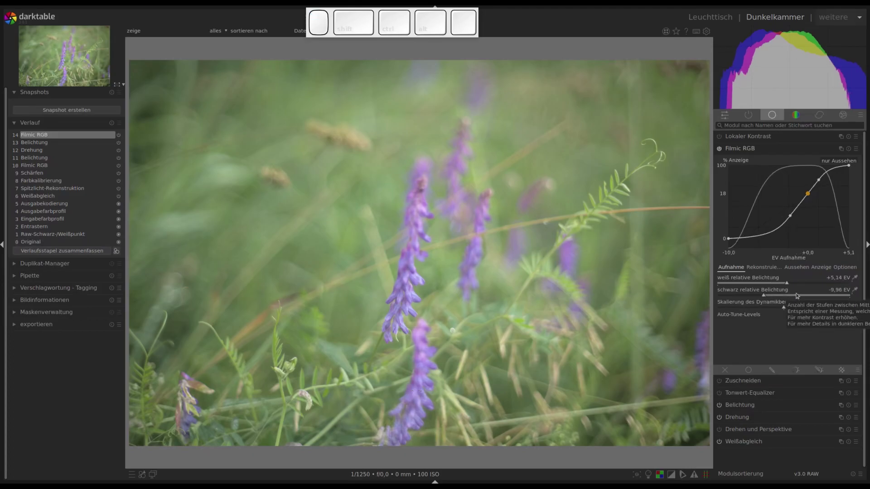
Step: Push exposure to about 2.01 EV and enable local contrast with detail at 201%
{"action": "left_click", "coordinate": [743, 405]}
{"action": "left_click", "coordinate": [806, 220]}
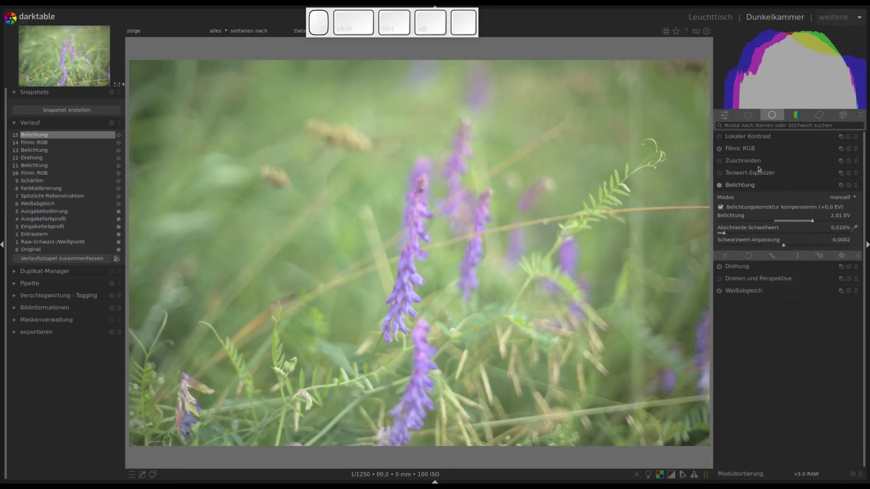
{"action": "left_click", "coordinate": [745, 182]}
{"action": "left_click", "coordinate": [744, 134]}
{"action": "left_click", "coordinate": [720, 133]}
{"action": "left_click_drag", "start_coordinate": [753, 161], "coordinate": [777, 177]}
Step: Bring exposure back down to 1.22 EV and go to the program preferences
{"action": "left_click", "coordinate": [753, 174]}
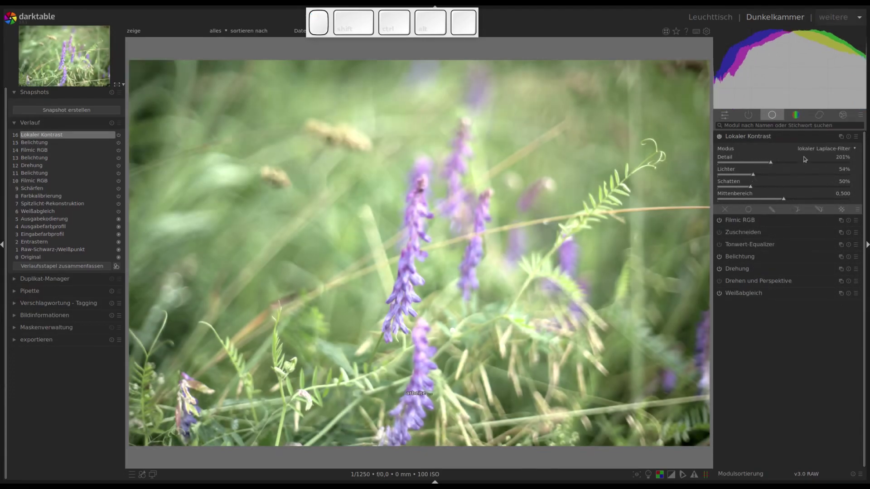
{"action": "left_click", "coordinate": [751, 257]}
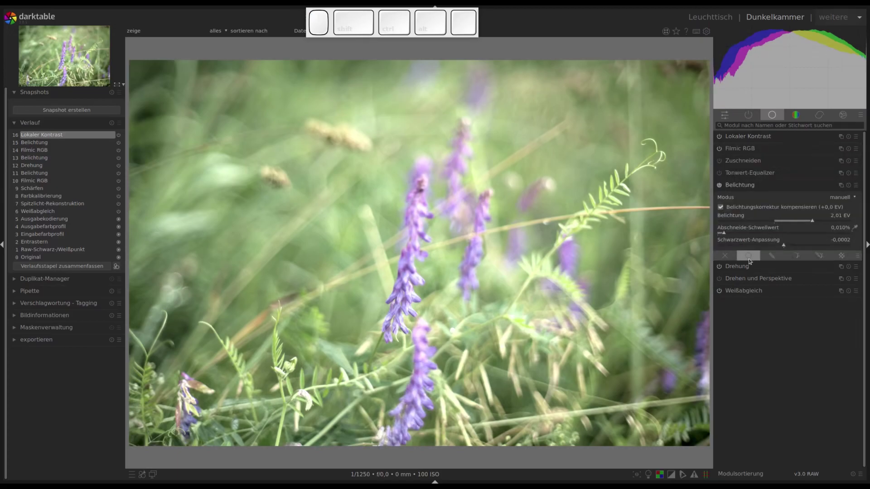
{"action": "left_click_drag", "start_coordinate": [814, 219], "coordinate": [800, 221]}
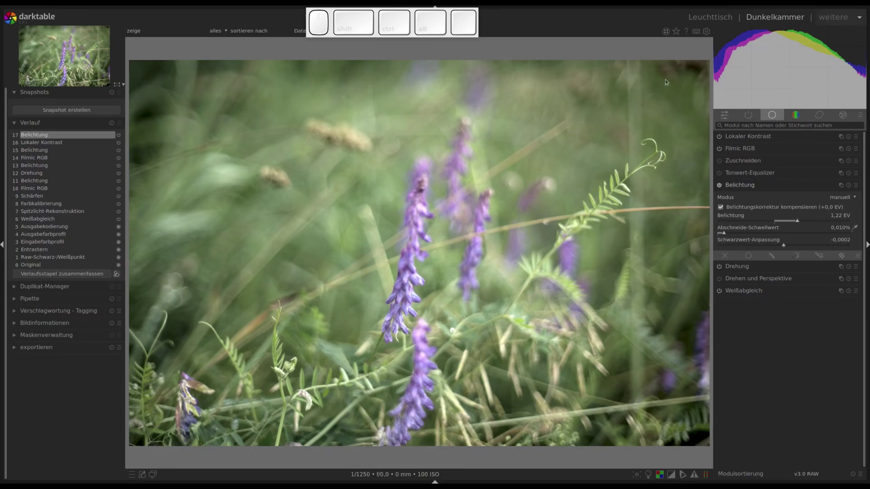
{"action": "left_click", "coordinate": [708, 32]}
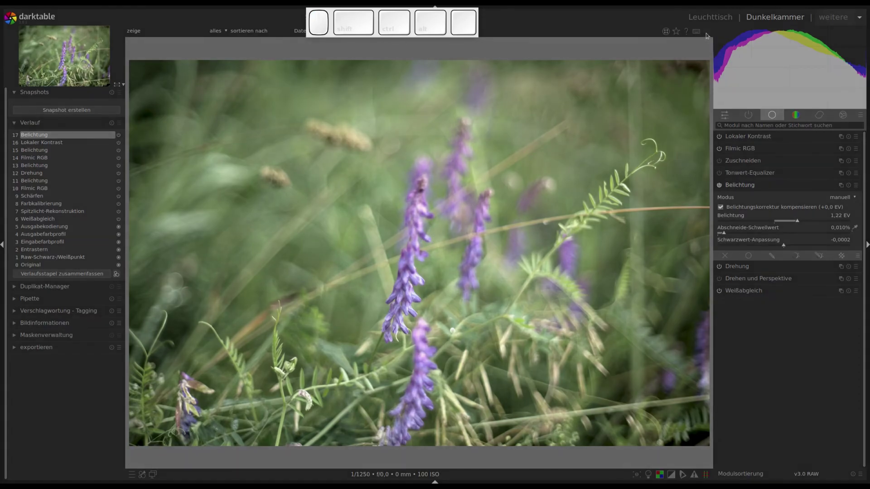
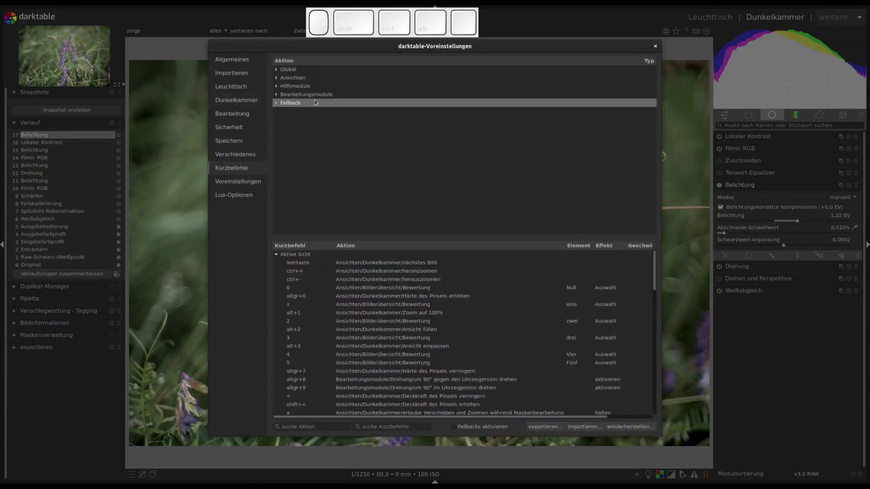
Step: Assign the E key with scroll as the exposure module shortcut and close preferences
{"action": "left_click", "coordinate": [312, 95]}
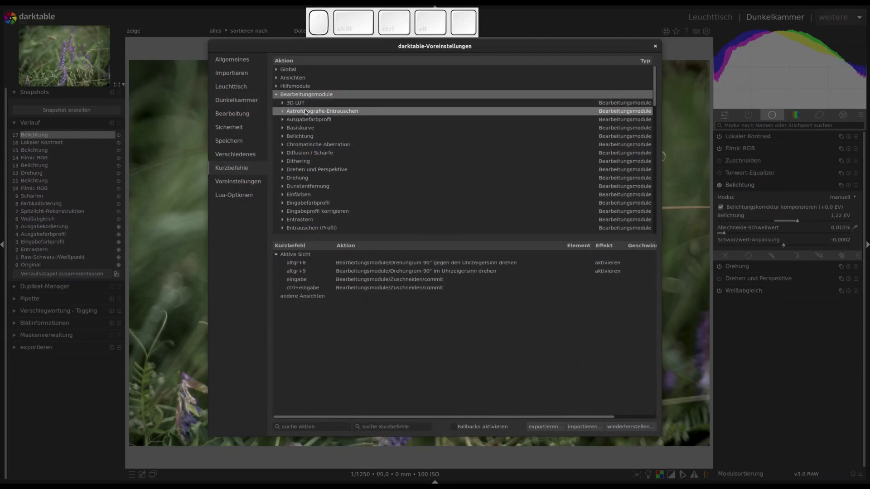
{"action": "left_click", "coordinate": [289, 135]}
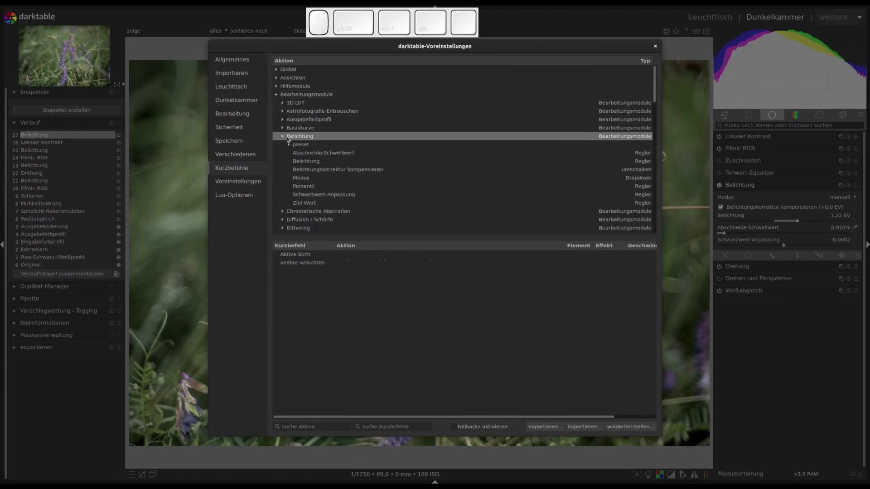
{"action": "left_click", "coordinate": [289, 136]}
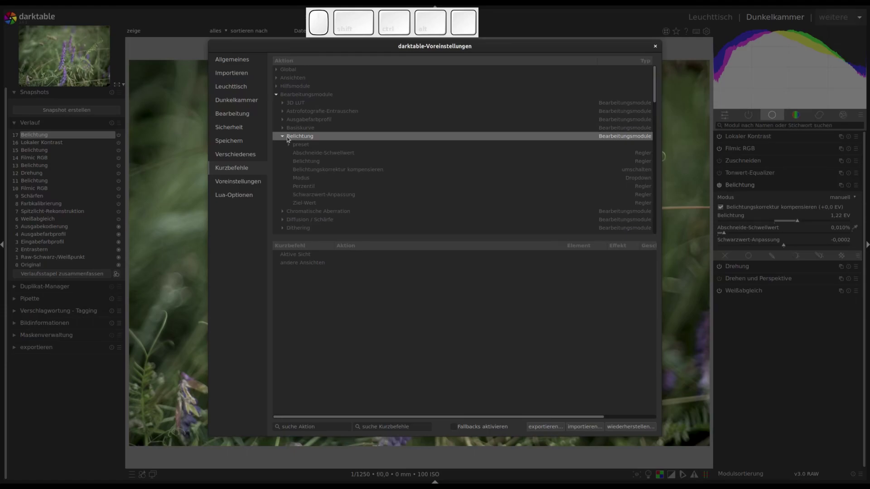
{"action": "key", "text": "e"}
{"action": "scroll", "scroll_direction": "down", "scroll_amount": 3}
{"action": "scroll", "scroll_direction": "up", "scroll_amount": 3}
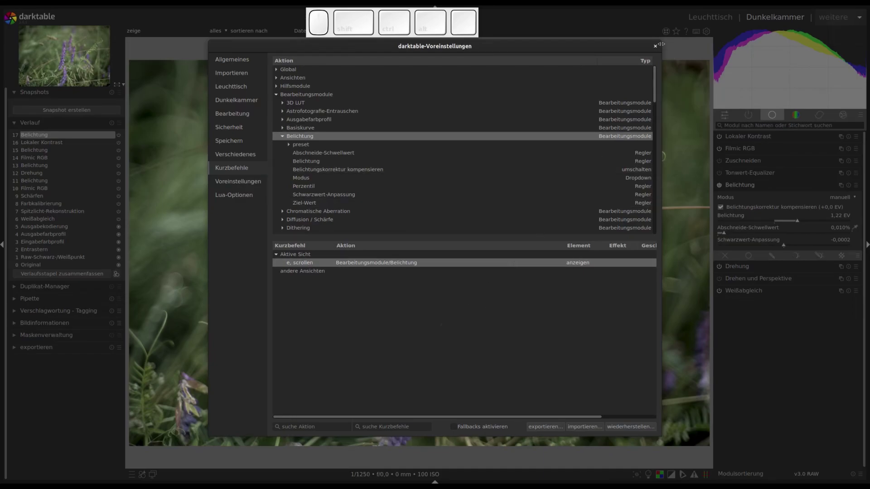
{"action": "left_click", "coordinate": [658, 44]}
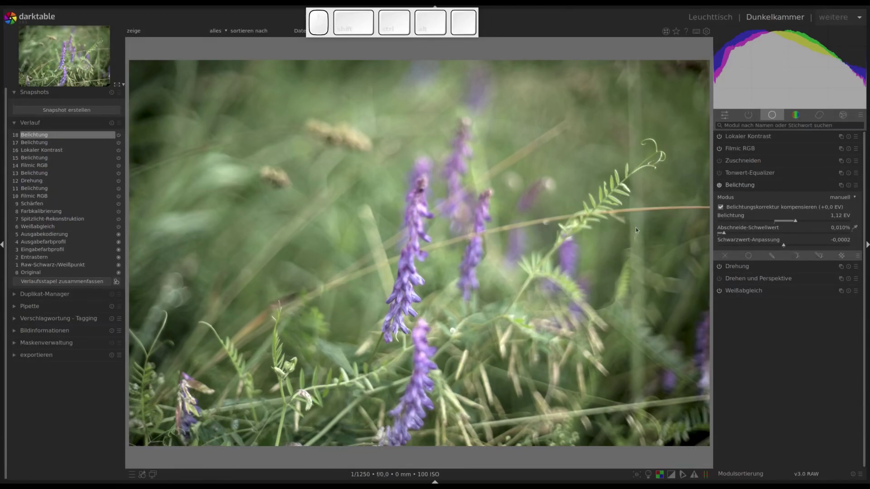
Step: Adjust exposure with the E-and-scroll shortcut toward about 1.5 EV
{"action": "key", "text": "e"}
{"action": "scroll", "scroll_direction": "down", "scroll_amount": 3}
{"action": "scroll", "scroll_direction": "up", "scroll_amount": 3}
{"action": "scroll", "scroll_direction": "down", "scroll_amount": 3}
{"action": "scroll", "scroll_direction": "up", "scroll_amount": 3}
{"action": "scroll", "scroll_direction": "down", "scroll_amount": 3}
{"action": "scroll", "scroll_direction": "up", "scroll_amount": 3}
{"action": "scroll", "scroll_direction": "up", "scroll_amount": 3}
{"action": "scroll", "scroll_direction": "down", "scroll_amount": 3}
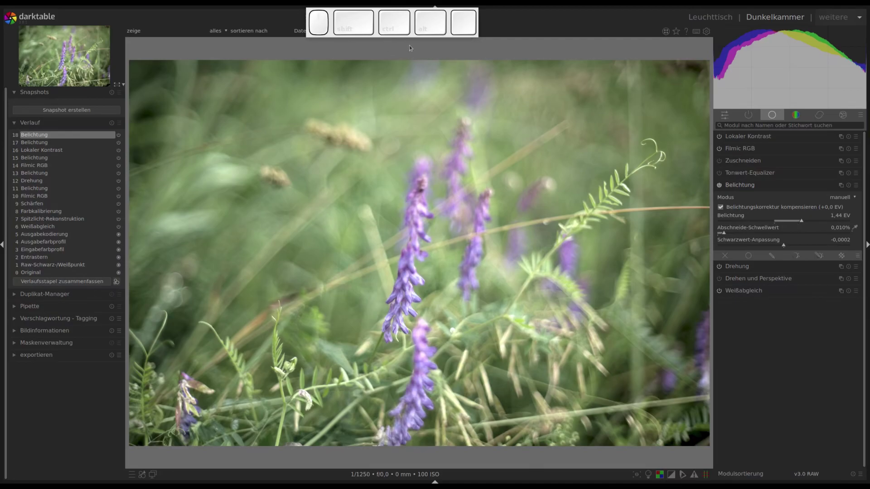
{"action": "key", "text": "e"}
{"action": "scroll", "scroll_direction": "down", "scroll_amount": 3}
{"action": "scroll", "scroll_direction": "down", "scroll_amount": 3}
{"action": "scroll", "scroll_direction": "up", "scroll_amount": 3}
{"action": "scroll", "scroll_direction": "up", "scroll_amount": 3}
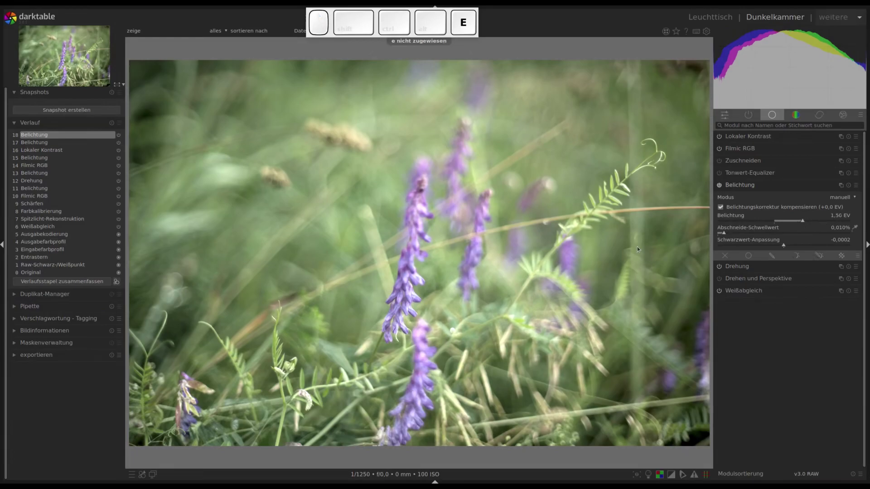
Step: Fine-tune exposure further via the shortcut while viewing filmic and local contrast settings
{"action": "left_click", "coordinate": [743, 146]}
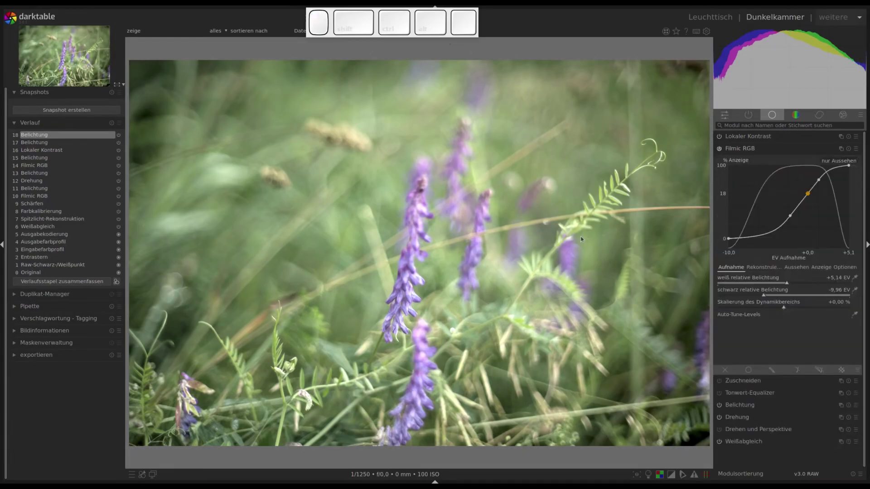
{"action": "key", "text": "e"}
{"action": "scroll", "scroll_direction": "down", "scroll_amount": 3}
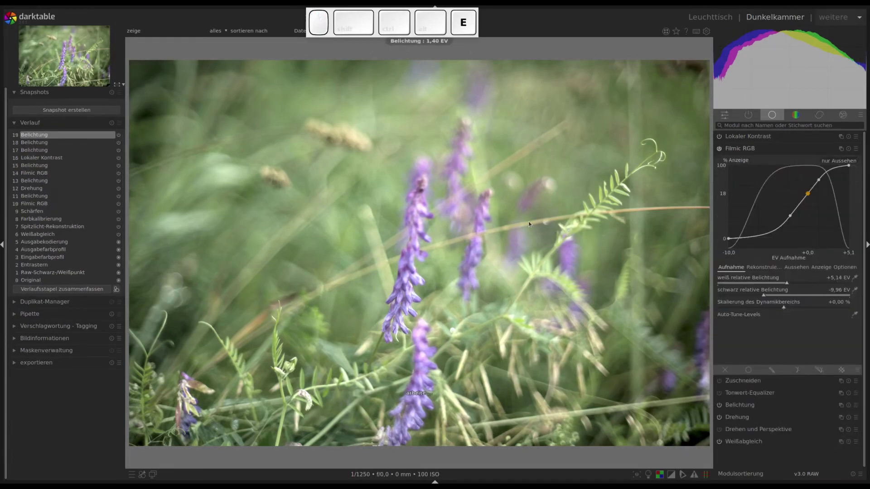
{"action": "scroll", "scroll_direction": "down", "scroll_amount": 3}
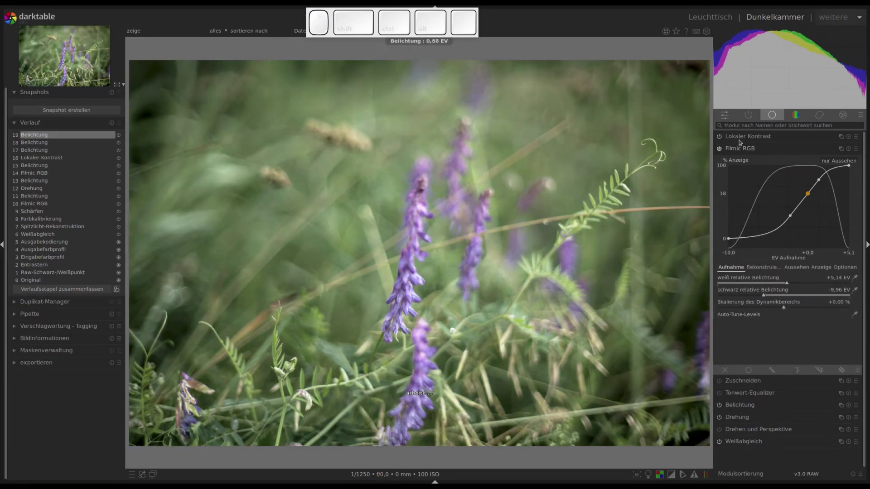
{"action": "left_click", "coordinate": [742, 134]}
{"action": "key", "text": "e"}
{"action": "scroll", "scroll_direction": "up", "scroll_amount": 3}
{"action": "scroll", "scroll_direction": "down", "scroll_amount": 3}
{"action": "scroll", "scroll_direction": "up", "scroll_amount": 3}
{"action": "scroll", "scroll_direction": "up", "scroll_amount": 3}
{"action": "scroll", "scroll_direction": "up", "scroll_amount": 3}
{"action": "scroll", "scroll_direction": "up", "scroll_amount": 3}
{"action": "scroll", "scroll_direction": "down", "scroll_amount": 3}
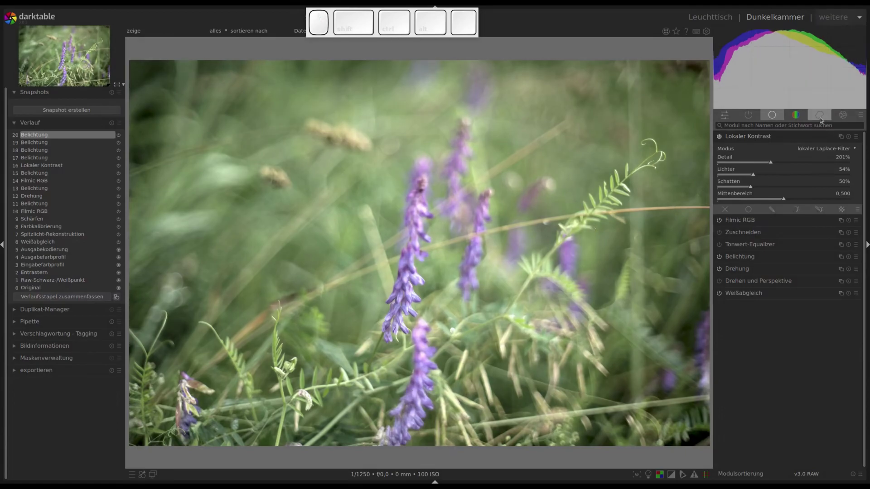
Step: Enable the contrast equalizer from the effects group and apply a clarity preset
{"action": "left_click", "coordinate": [823, 115]}
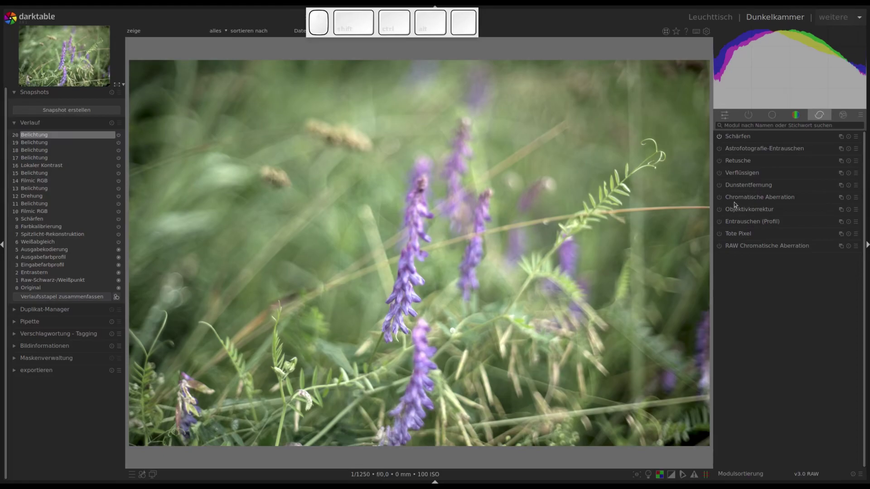
{"action": "left_click", "coordinate": [845, 113]}
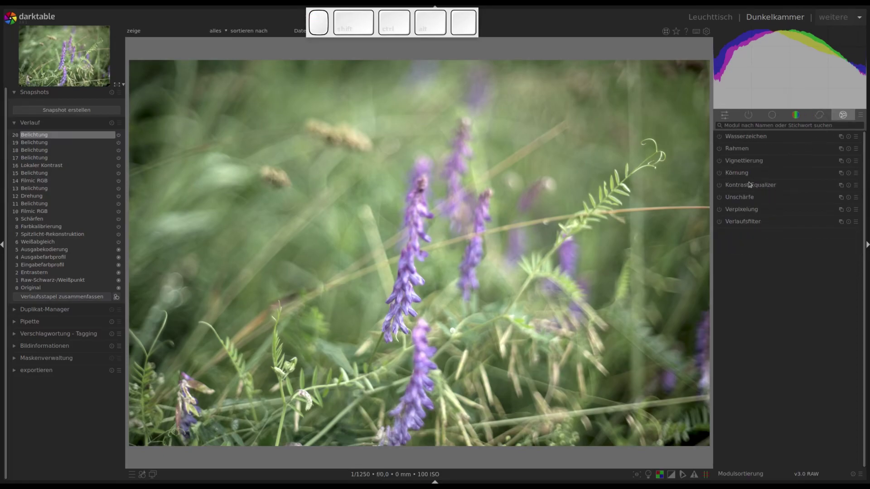
{"action": "left_click", "coordinate": [730, 184]}
{"action": "left_click", "coordinate": [721, 184]}
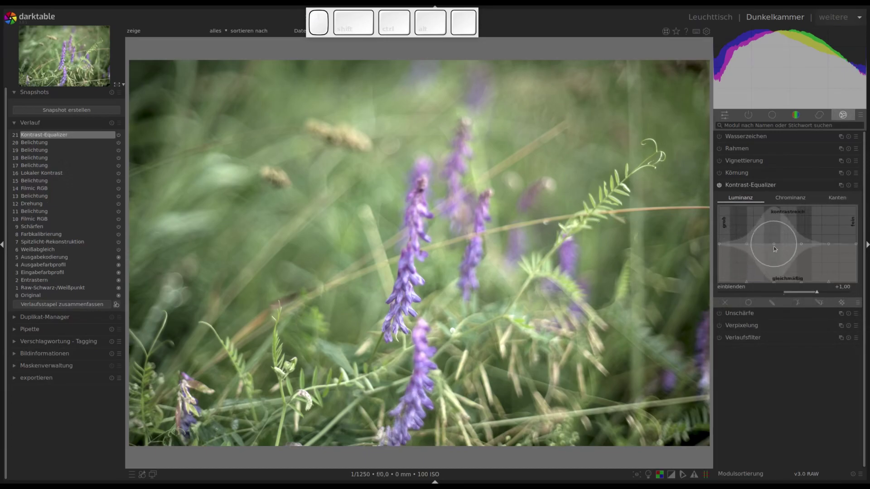
{"action": "left_click", "coordinate": [775, 243]}
{"action": "left_click", "coordinate": [803, 238]}
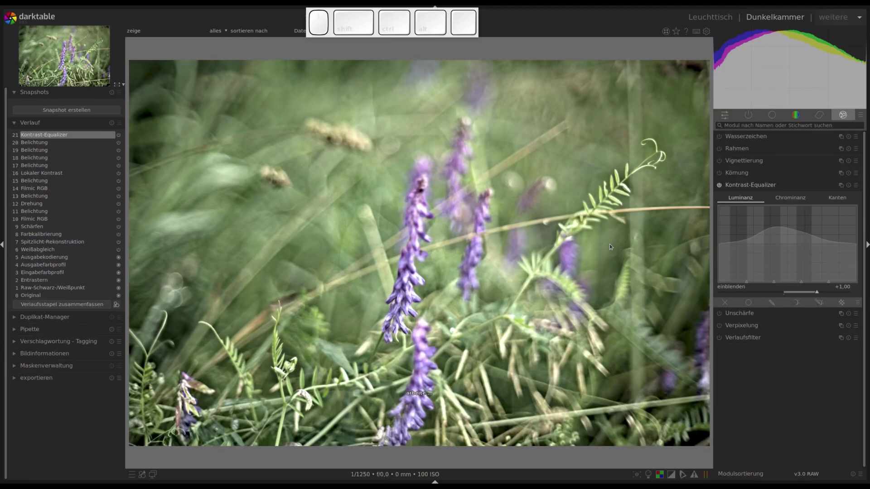
Step: Darken the overall exposure using the E-and-scroll shortcut
{"action": "key", "text": "e"}
{"action": "scroll", "scroll_direction": "down", "scroll_amount": 3}
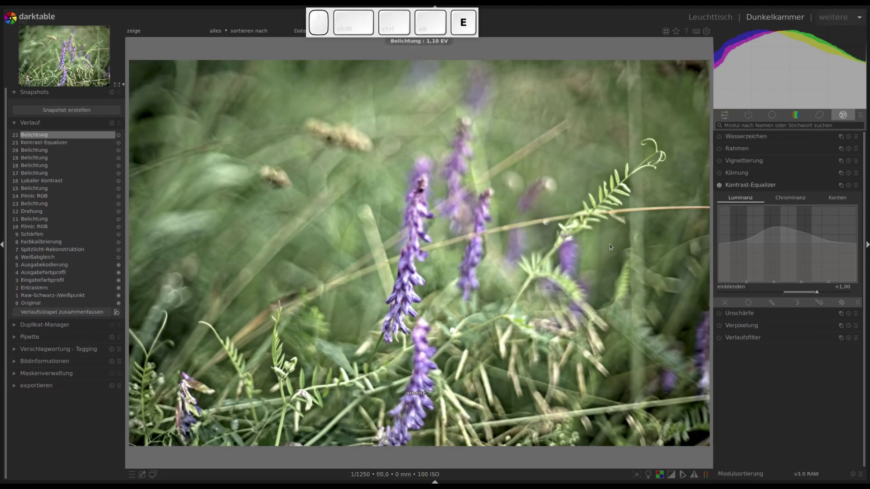
{"action": "scroll", "scroll_direction": "down", "scroll_amount": 3}
{"action": "scroll", "scroll_direction": "down", "scroll_amount": 3}
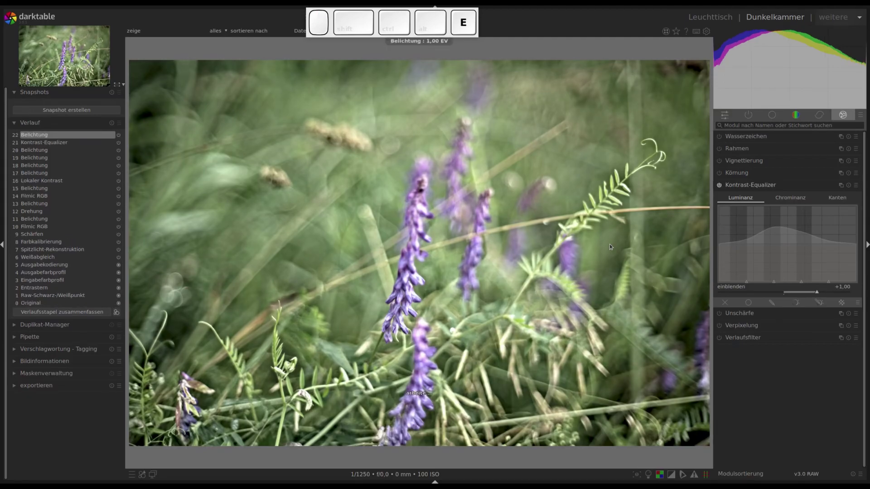
{"action": "scroll", "scroll_direction": "down", "scroll_amount": 3}
{"action": "scroll", "scroll_direction": "down", "scroll_amount": 3}
{"action": "scroll", "scroll_direction": "down", "scroll_amount": 3}
{"action": "scroll", "scroll_direction": "down", "scroll_amount": 3}
{"action": "scroll", "scroll_direction": "down", "scroll_amount": 3}
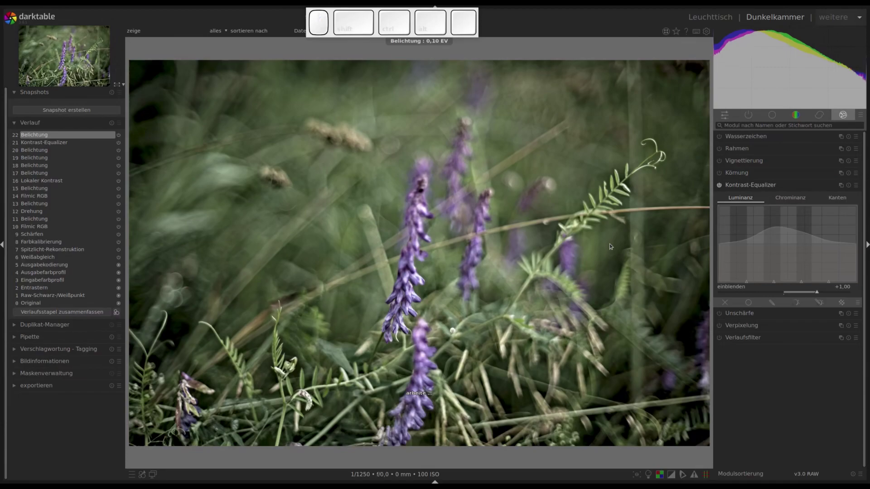